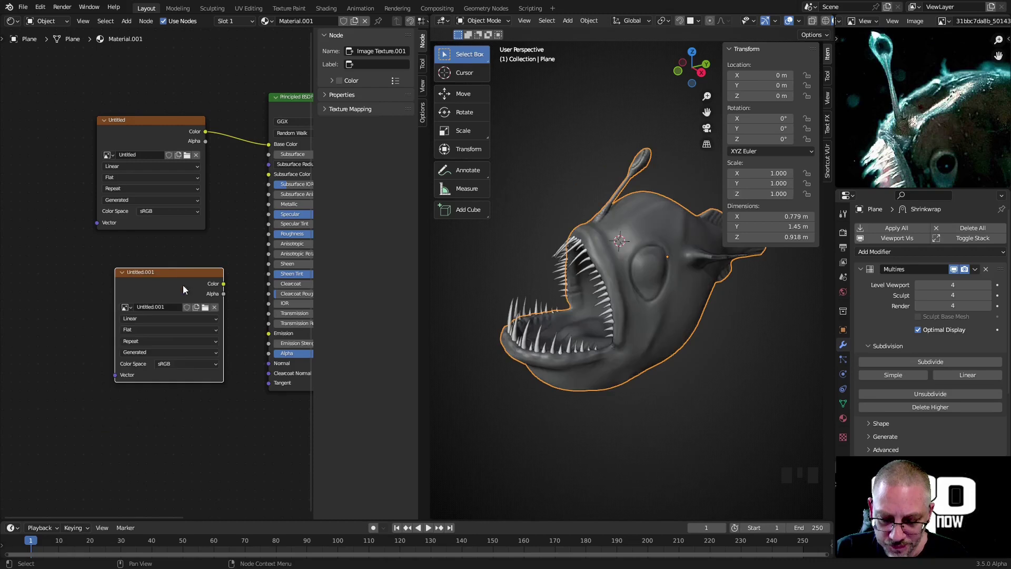
# Set the render engine to Cycles with the device on GPU Compute.
pyautogui.click(175, 270)
pyautogui.doubleClick(171, 279)
pyautogui.click(850, 235)
pyautogui.scroll(-3)
# Show the System preferences with OptiX enabled for the RTX 2060 and Intel CPU.
pyautogui.click(818, 24)
pyautogui.click(798, 24)
pyautogui.moveTo(949, 228); pyautogui.dragTo(44, 27)
pyautogui.moveTo(46, 7); pyautogui.dragTo(228, 32)
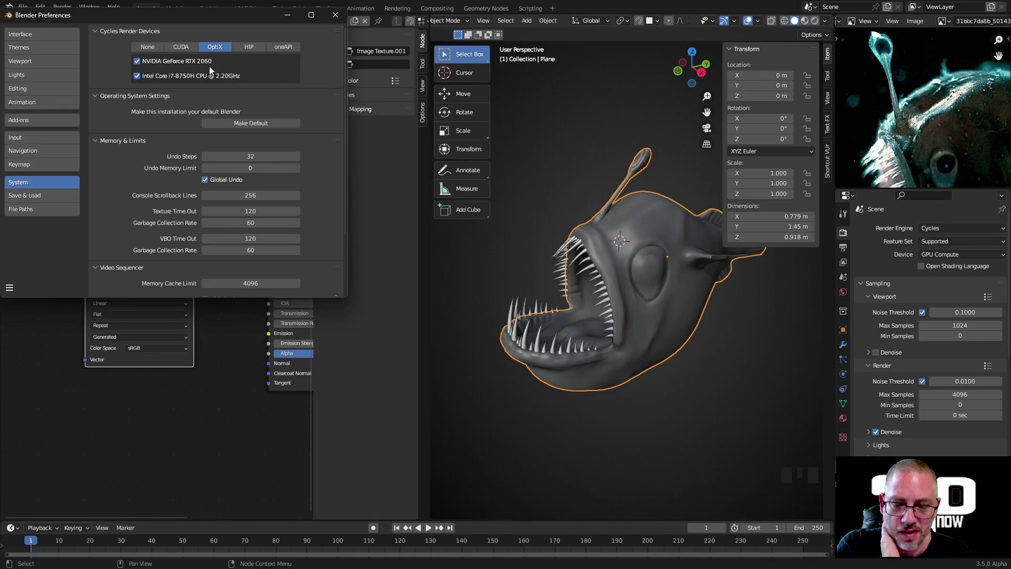
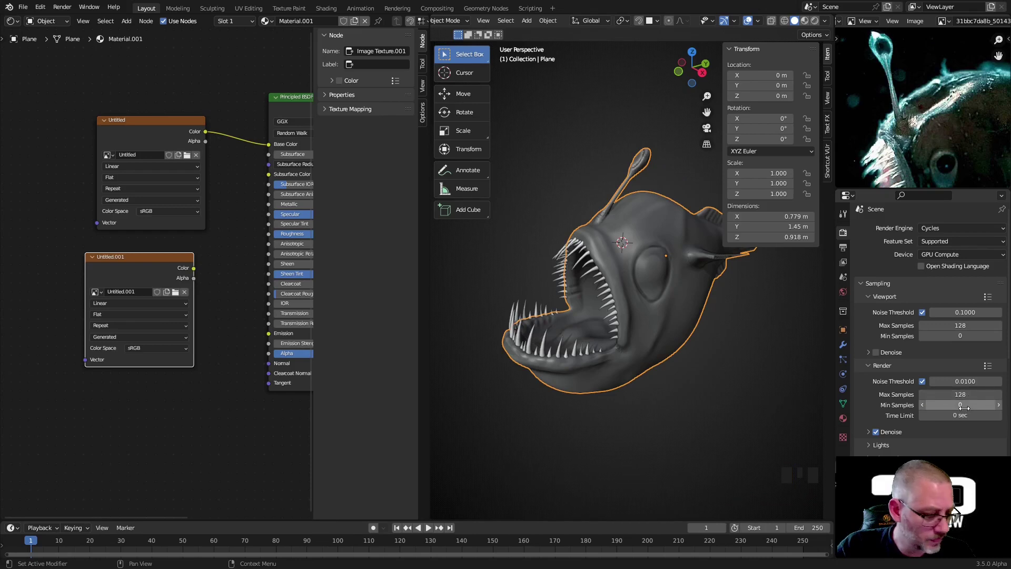
# Enable Bake from Multires with bake type Normals in the bake settings.
pyautogui.scroll(-3)
pyautogui.moveTo(867, 431); pyautogui.dragTo(912, 318)
pyautogui.scroll(-3)
pyautogui.click(927, 309)
pyautogui.click(626, 230)
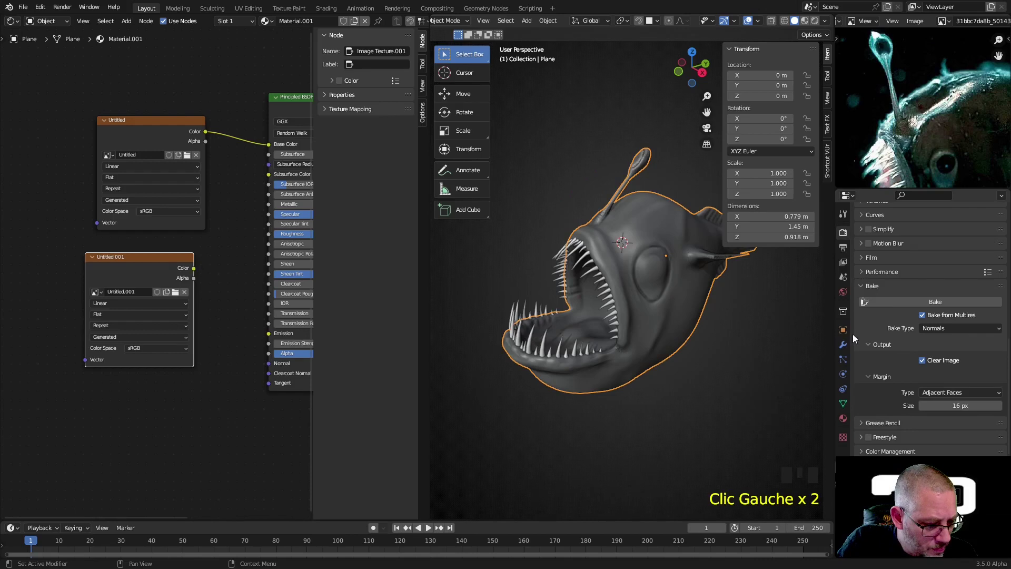
# Lower the Multires modifier's viewport level to 0.
pyautogui.click(848, 349)
pyautogui.scroll(3)
pyautogui.moveTo(919, 292); pyautogui.dragTo(900, 293)
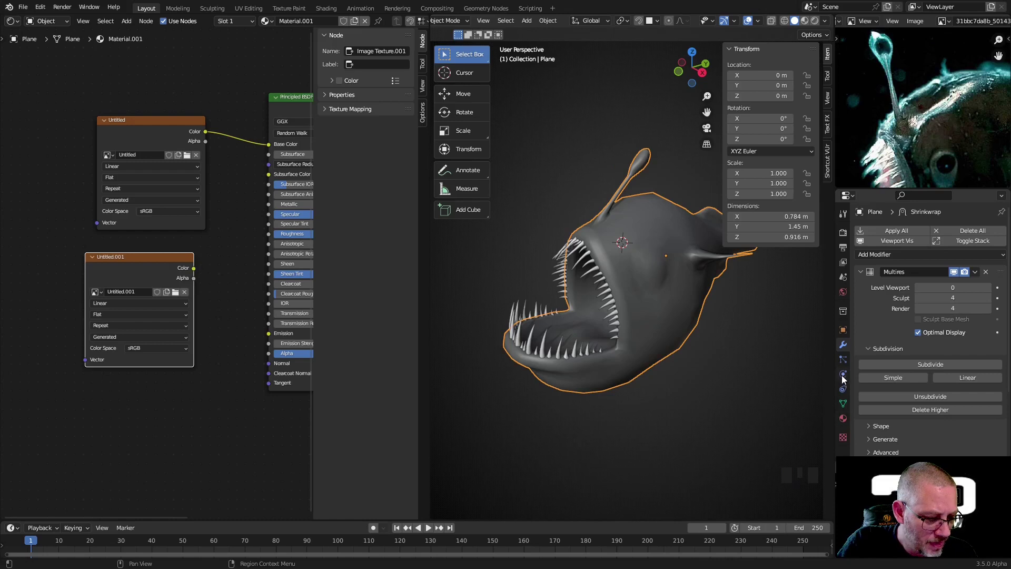
pyautogui.scroll(-3)
pyautogui.scroll(-3)
pyautogui.scroll(3)
# Back in the bake settings, rename the second image texture to pl_normal.
pyautogui.click(848, 229)
pyautogui.scroll(-3)
pyautogui.scroll(3)
pyautogui.moveTo(881, 249); pyautogui.dragTo(901, 286)
pyautogui.scroll(-3)
pyautogui.click(123, 261)
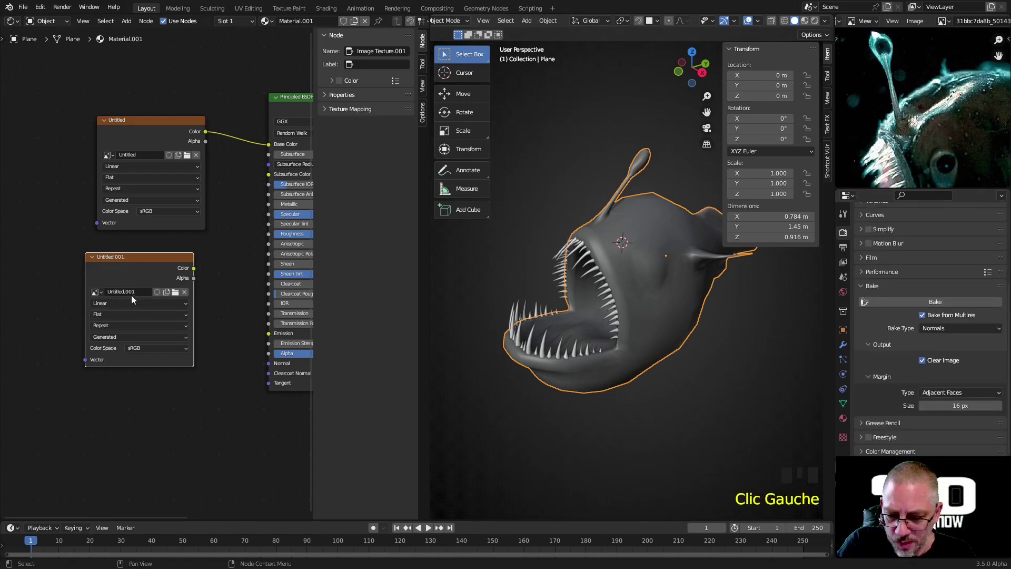
pyautogui.moveTo(137, 296); pyautogui.dragTo(137, 293)
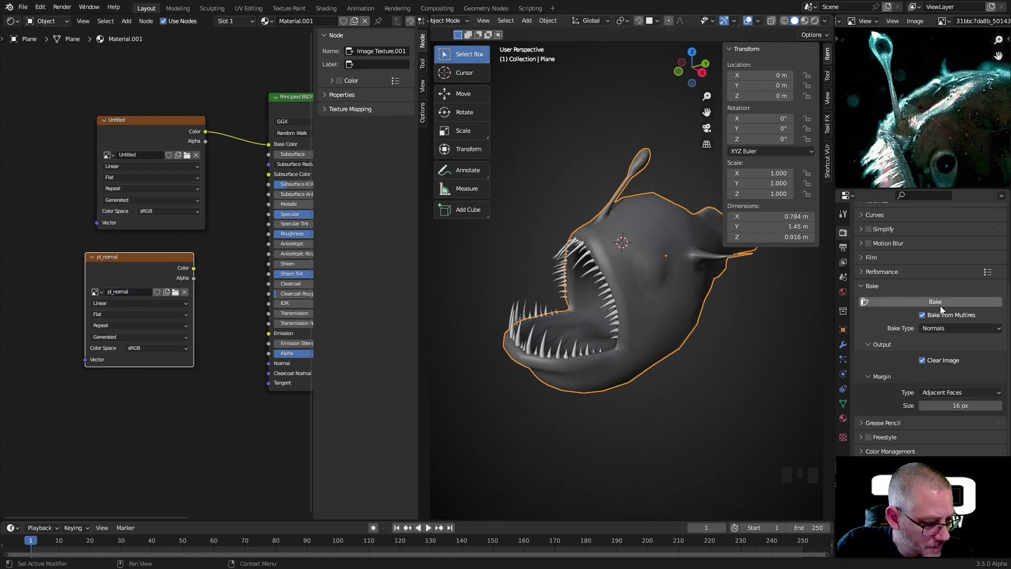
# After a failed bake attempt, remove the Shrinkwrap modifier leaving Multires alone, and return to the bake settings.
pyautogui.click(943, 310)
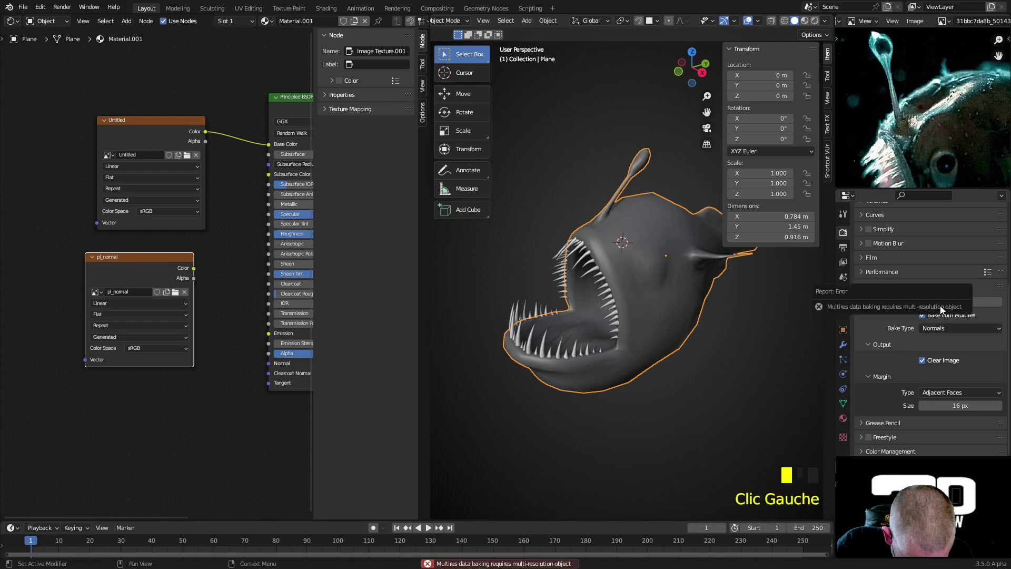
pyautogui.click(679, 276)
pyautogui.click(840, 348)
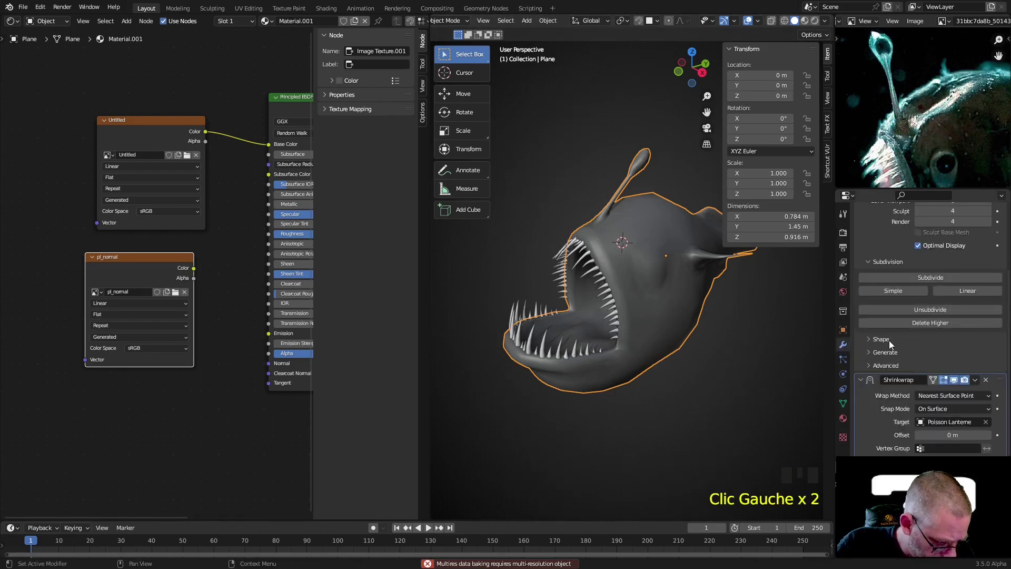
pyautogui.moveTo(980, 383); pyautogui.dragTo(989, 290)
pyautogui.moveTo(990, 289); pyautogui.dragTo(659, 260)
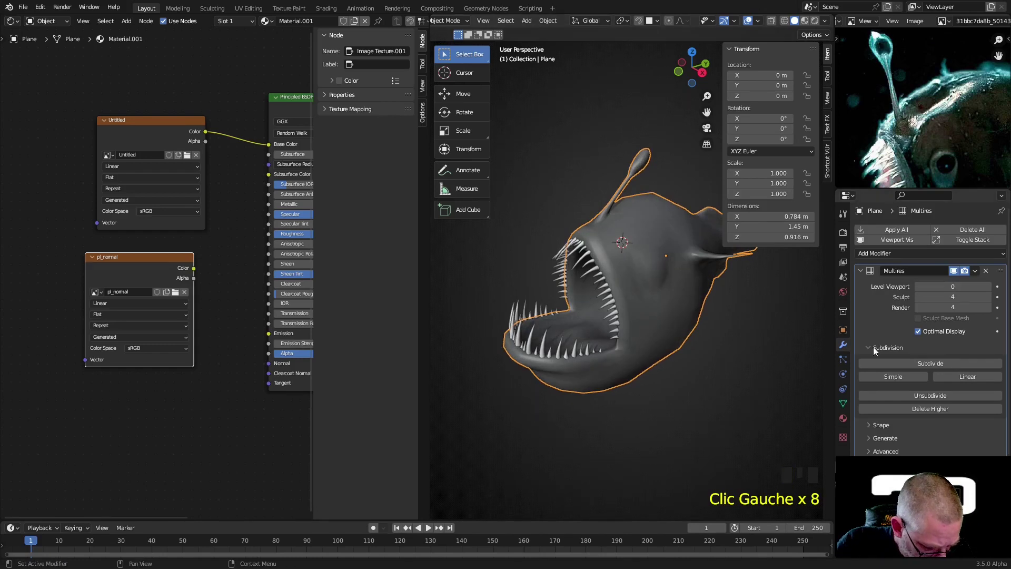
pyautogui.click(845, 238)
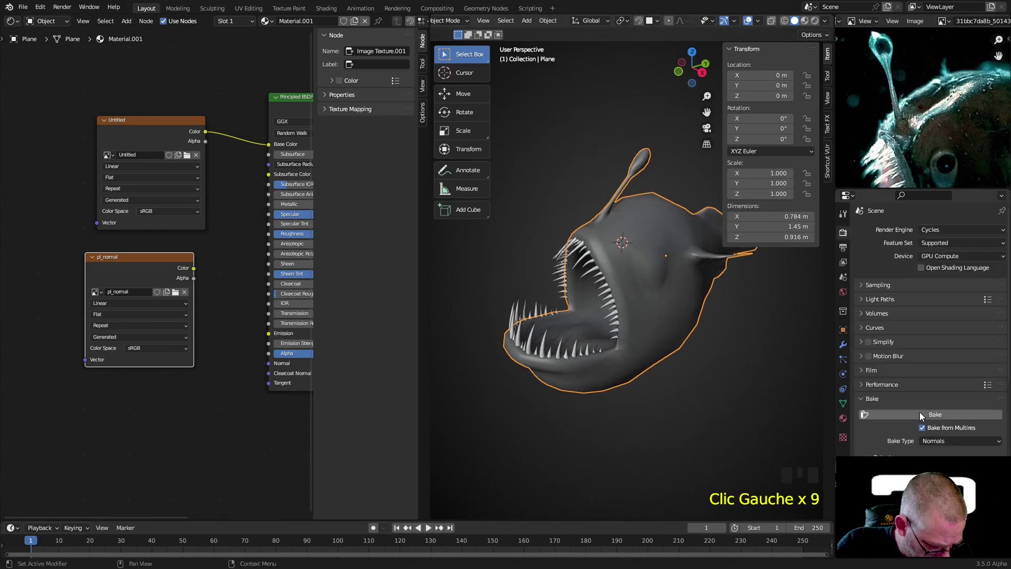
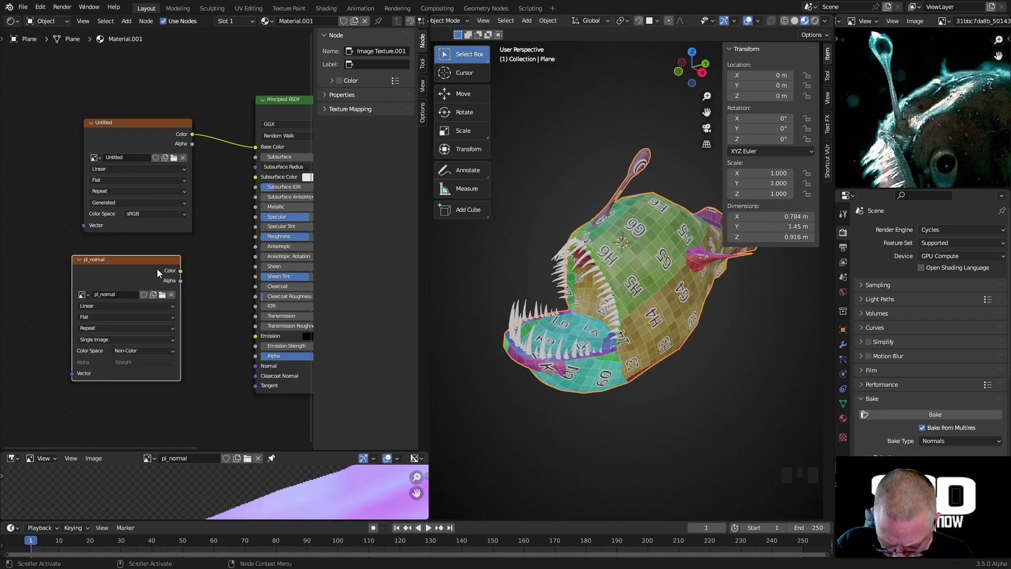
# Add a Normal Map node wiring pl_normal's Color through it into the Principled BSDF Normal input.
pyautogui.click(146, 266)
pyautogui.press('shift+a')
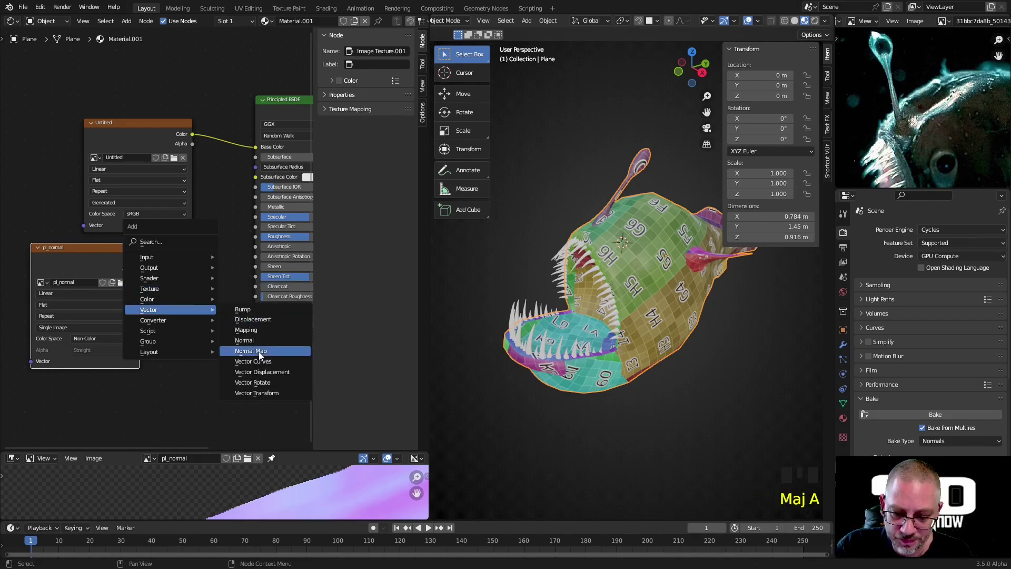
pyautogui.click(145, 260)
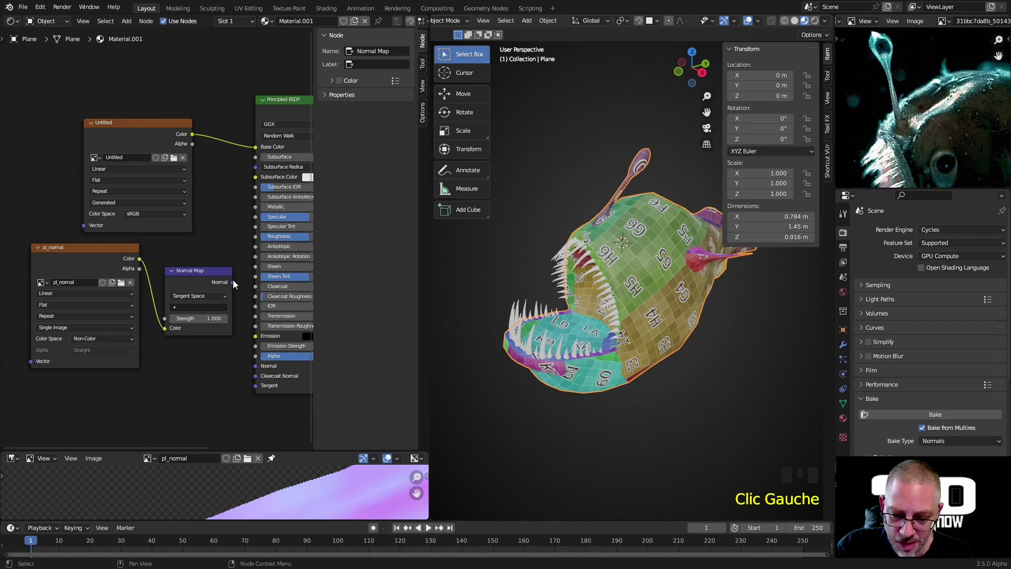
pyautogui.click(238, 282)
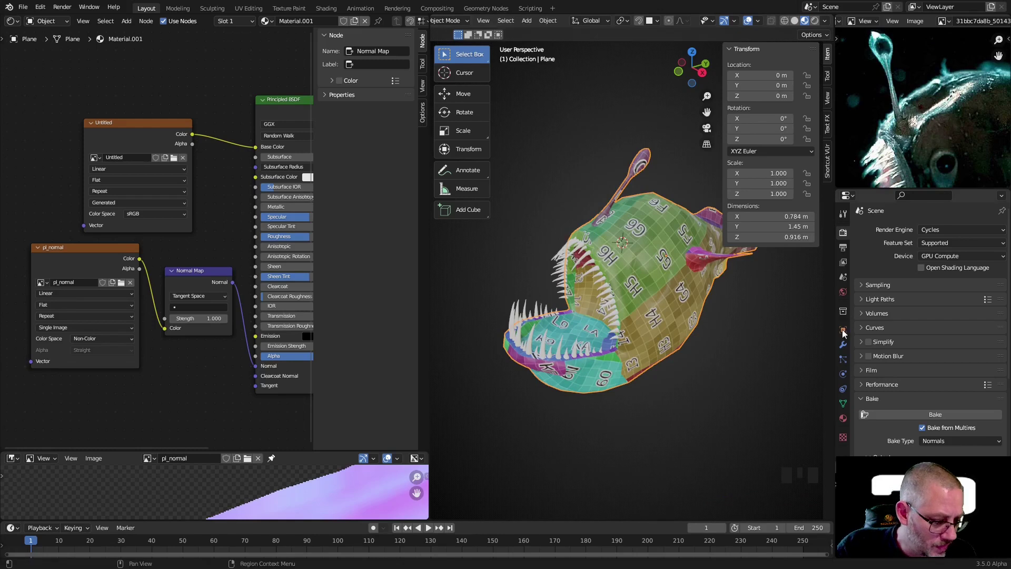
# Switch off the Multires modifier's viewport display and orbit the low-poly fish shaded by baked normals.
pyautogui.moveTo(675, 293); pyautogui.dragTo(846, 348)
pyautogui.click(846, 349)
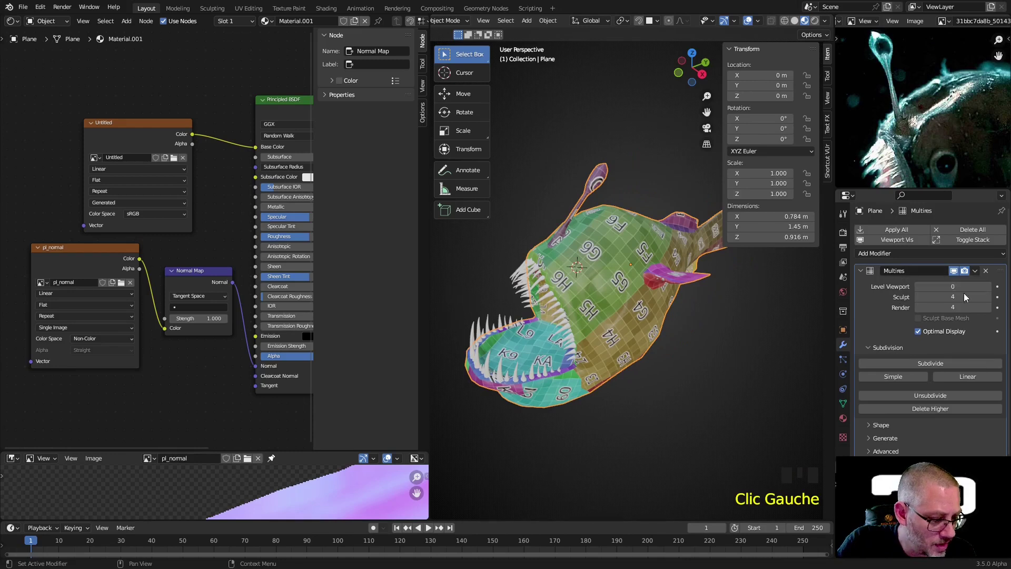
pyautogui.click(965, 276)
pyautogui.click(955, 273)
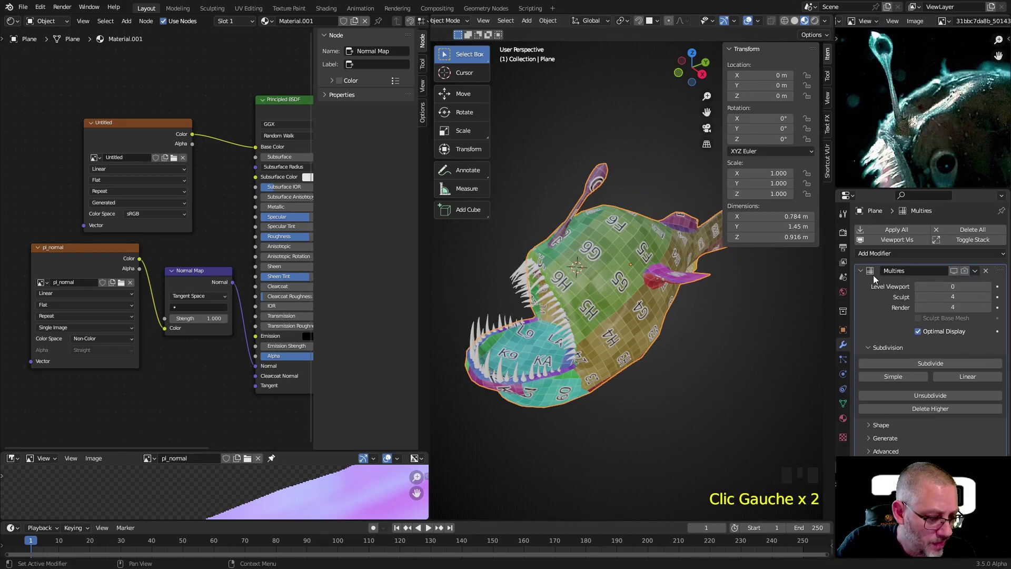
pyautogui.moveTo(860, 279); pyautogui.dragTo(610, 258)
pyautogui.scroll(3)
pyautogui.moveTo(632, 264); pyautogui.dragTo(637, 206)
pyautogui.scroll(-3)
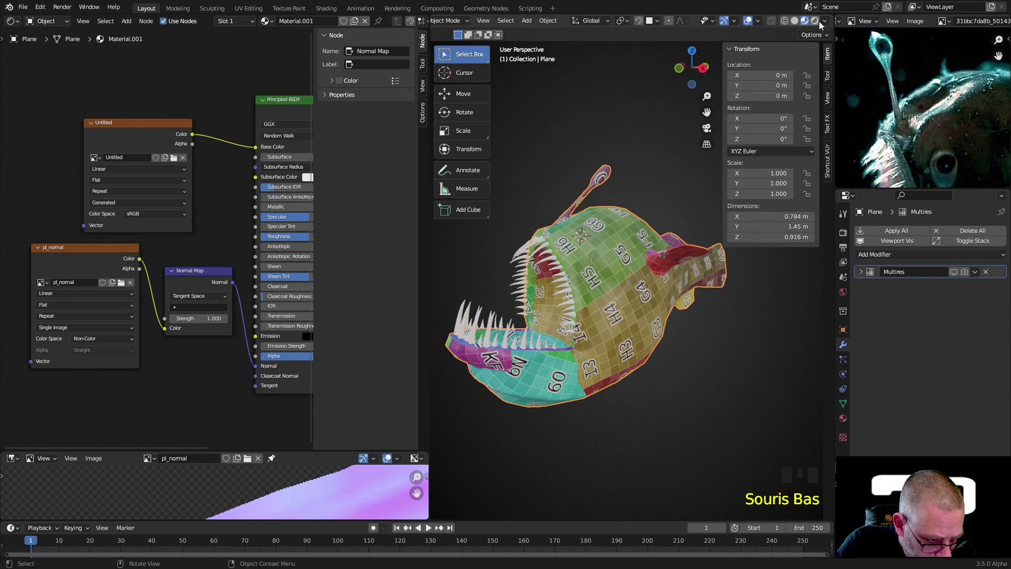
# Preview in Rendered shading and set the World color to white.
pyautogui.click(743, 147)
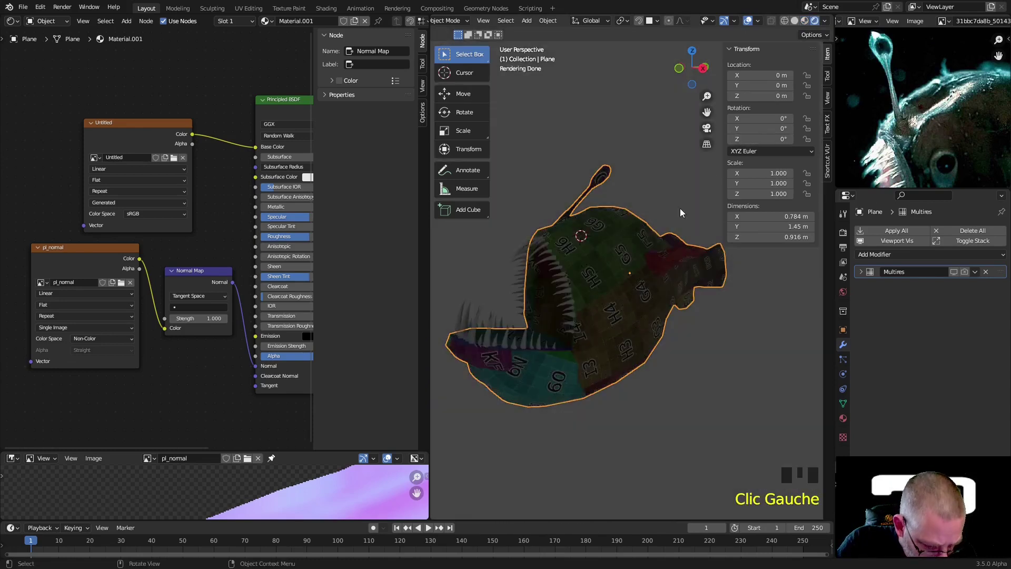
pyautogui.moveTo(632, 283); pyautogui.dragTo(675, 247)
pyautogui.scroll(-3)
pyautogui.scroll(3)
pyautogui.click(847, 297)
pyautogui.click(950, 303)
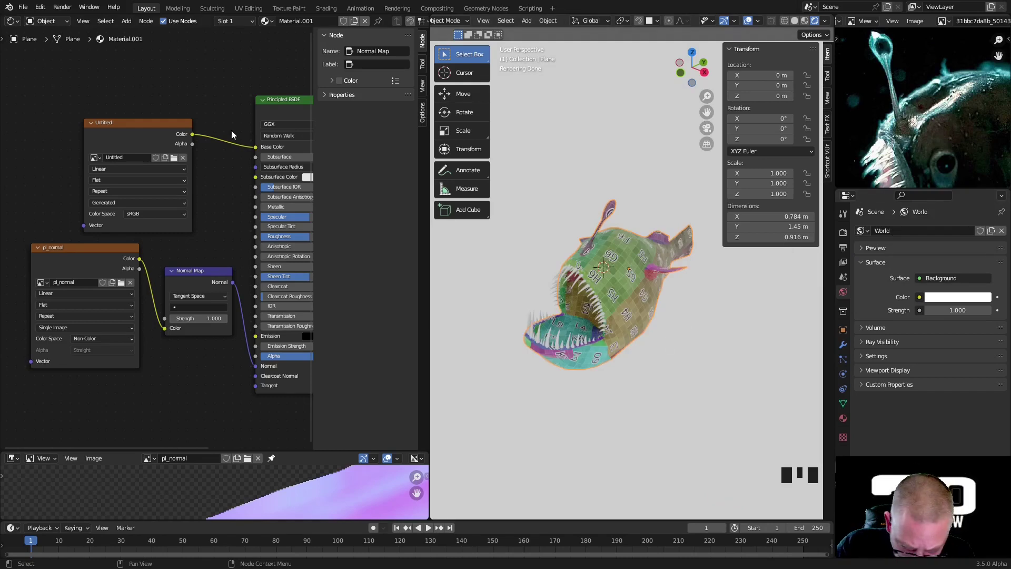
# Disconnect the Untitled grid texture from Base Color so the fish renders plain grey.
pyautogui.click(257, 148)
pyautogui.moveTo(241, 179); pyautogui.dragTo(289, 135)
pyautogui.click(289, 136)
pyautogui.scroll(3)
pyautogui.moveTo(663, 325); pyautogui.dragTo(576, 328)
pyautogui.scroll(-3)
pyautogui.moveTo(573, 325); pyautogui.dragTo(635, 249)
pyautogui.click(635, 250)
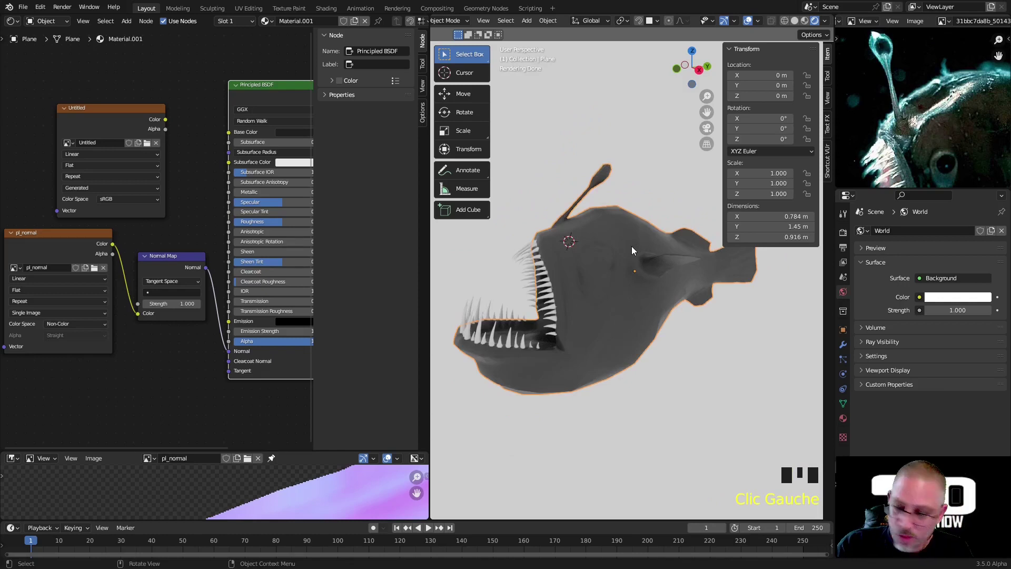
# Replace Multires with a Subdivision Surface modifier (Ctrl+1), viewport level 1 and render 2, and orbit the smoothed fish.
pyautogui.press('ctrl+1')
pyautogui.click(655, 267)
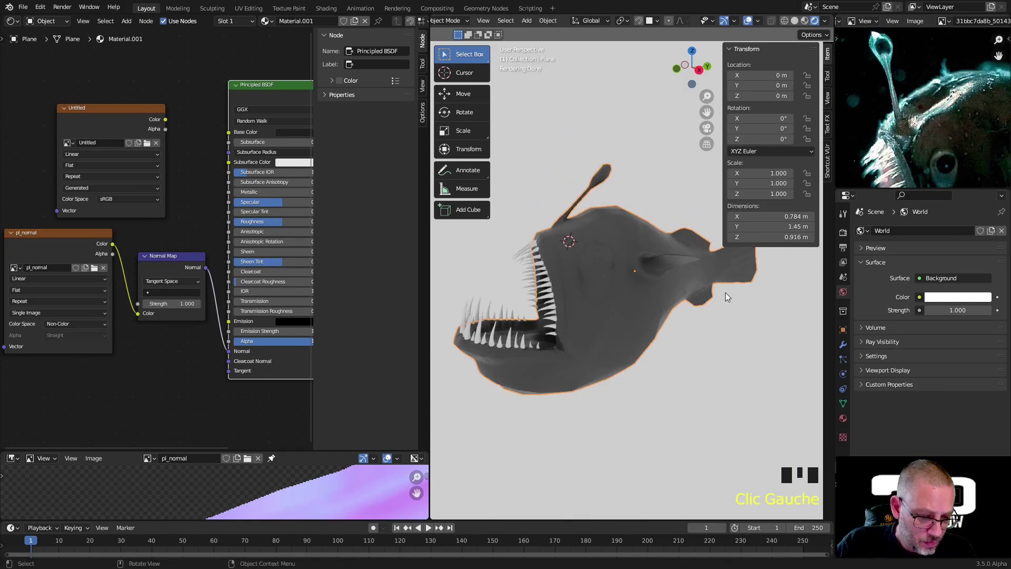
pyautogui.click(844, 349)
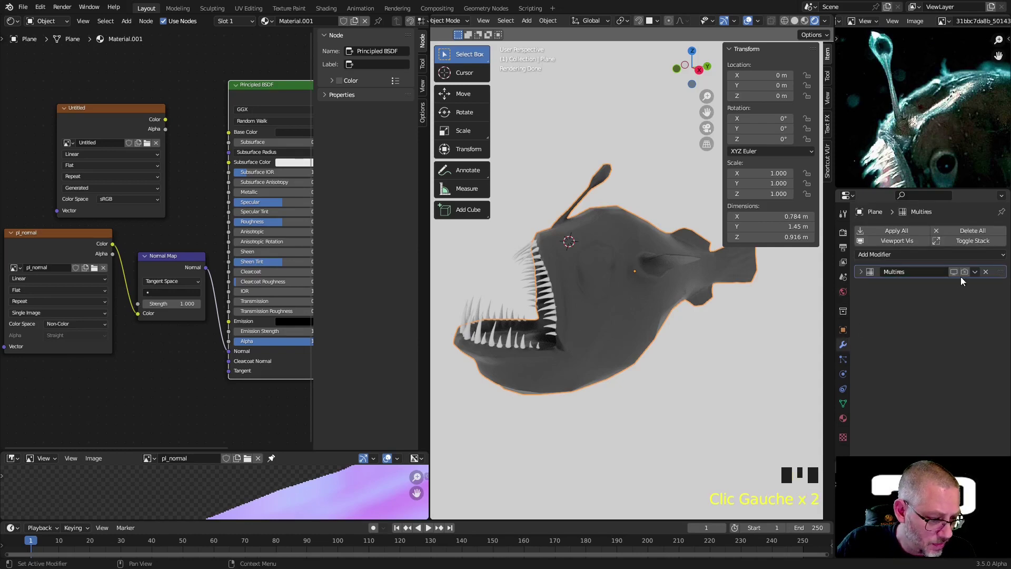
pyautogui.moveTo(991, 277); pyautogui.dragTo(641, 196)
pyautogui.moveTo(605, 277); pyautogui.dragTo(635, 240)
pyautogui.moveTo(678, 323); pyautogui.dragTo(637, 263)
pyautogui.scroll(-3)
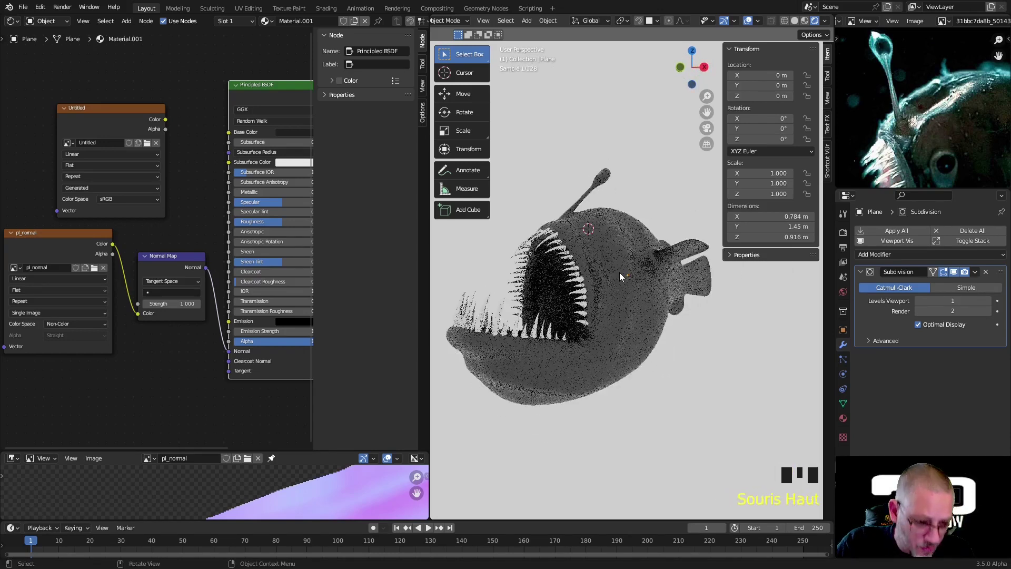